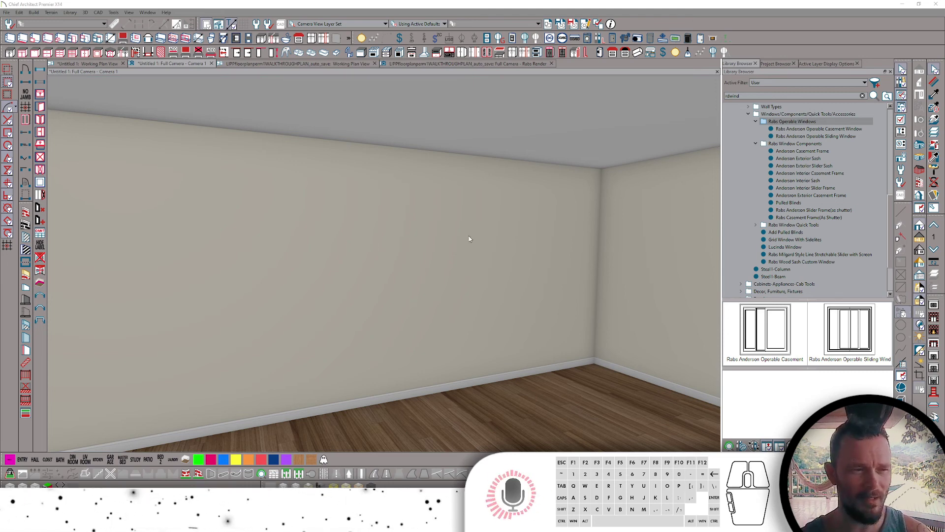
- Place two Rabs Anderson Operable Casement Windows on the back wall, then finish placing
{"action": "left_click", "coordinate": [489, 271]}
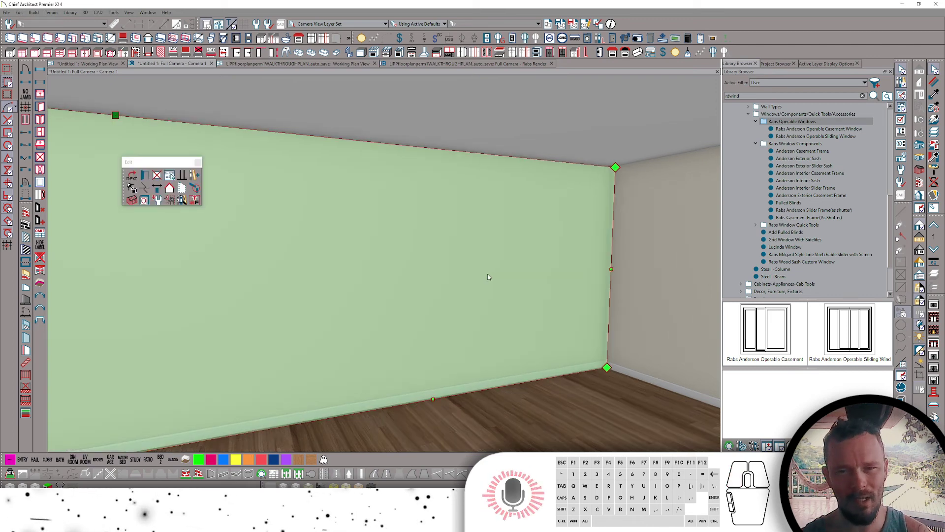
{"action": "left_click", "coordinate": [809, 128]}
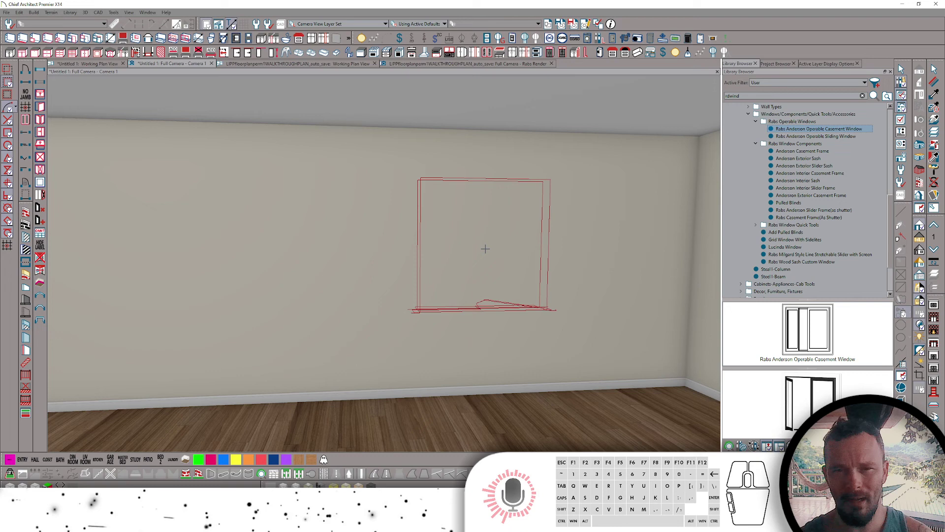
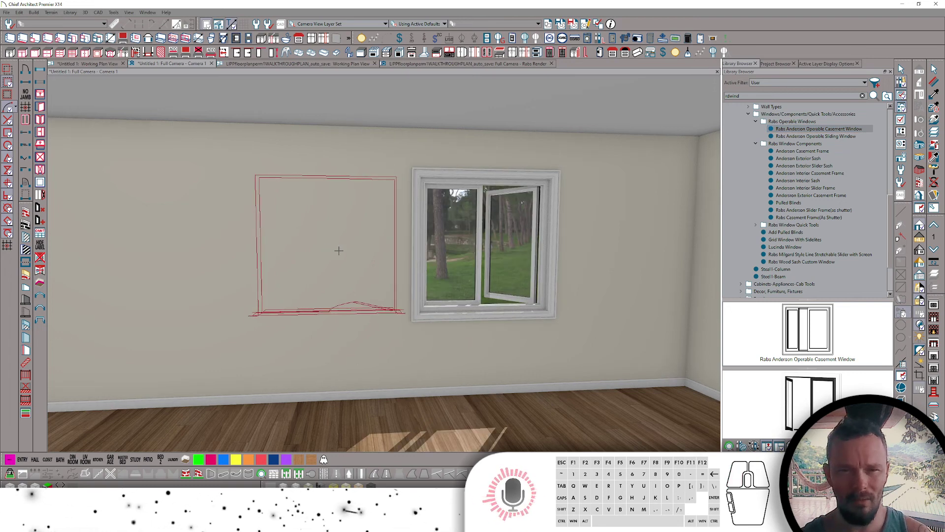
{"action": "left_click", "coordinate": [900, 67]}
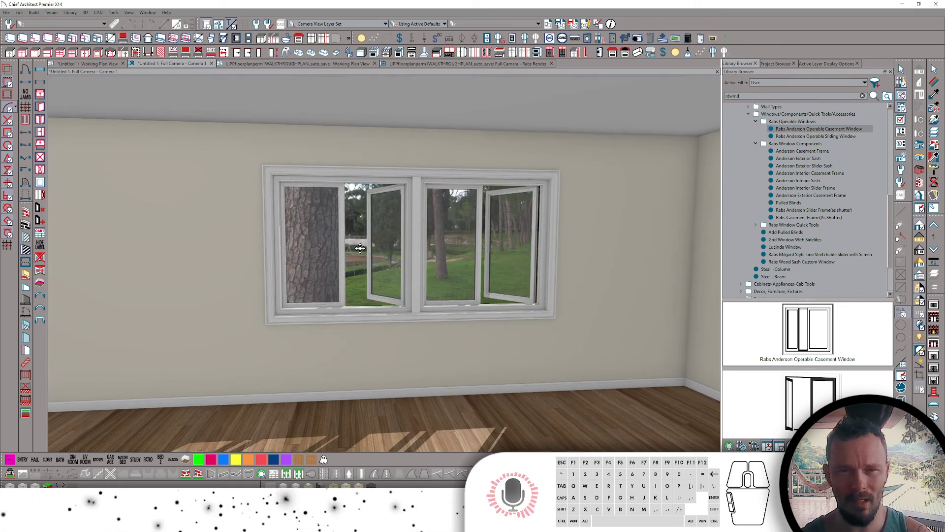
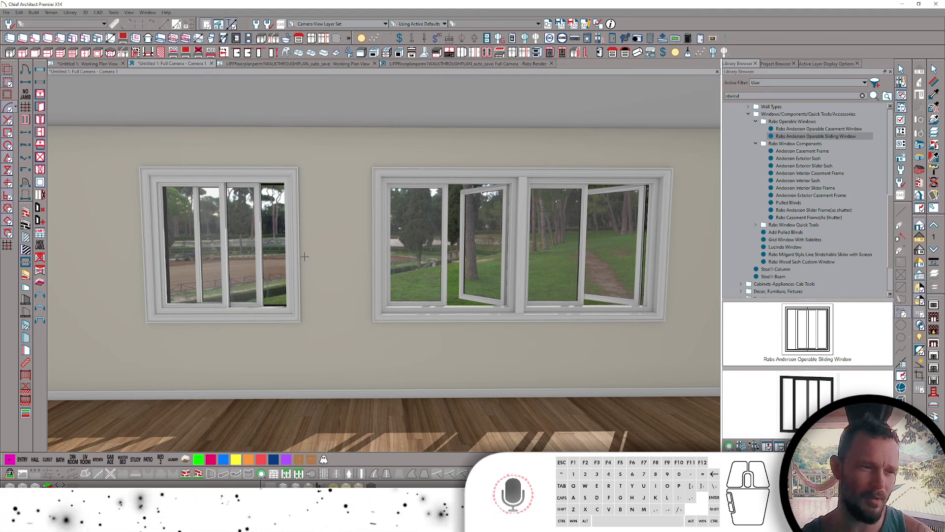
{"action": "key", "text": "space"}
- Review a casement unit's Exterior Door Specification and cancel without changes
{"action": "left_click", "coordinate": [509, 229]}
{"action": "left_click", "coordinate": [147, 175]}
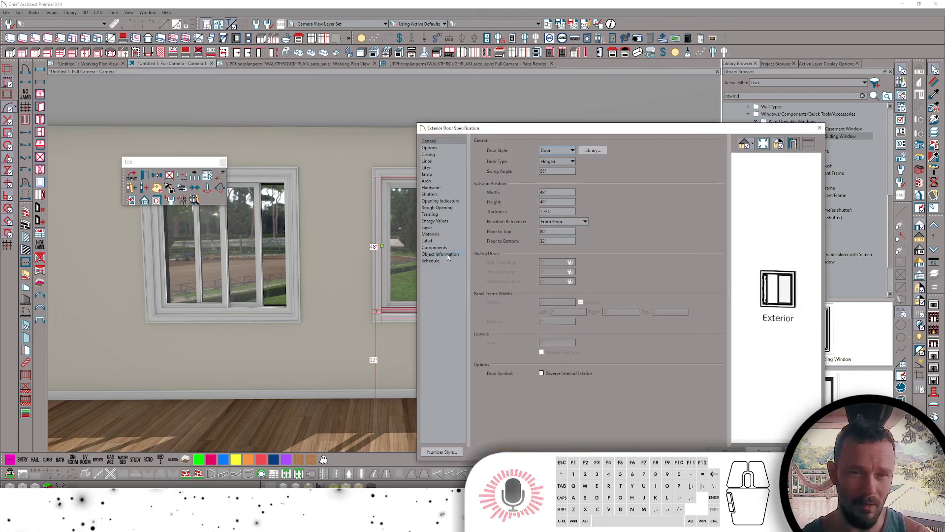
{"action": "left_click", "coordinate": [169, 193]}
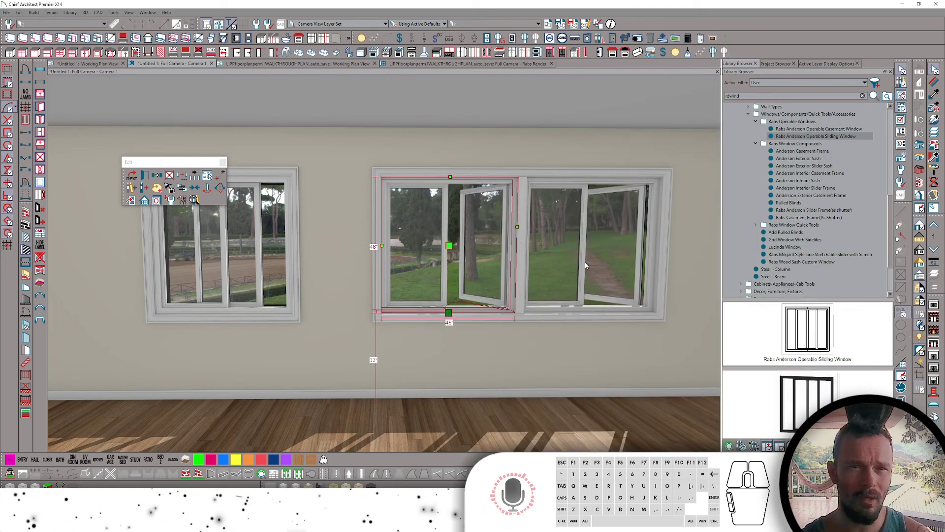
- Check the windows in the floor plan, then return to the Full Camera 3D view
{"action": "left_click", "coordinate": [82, 65]}
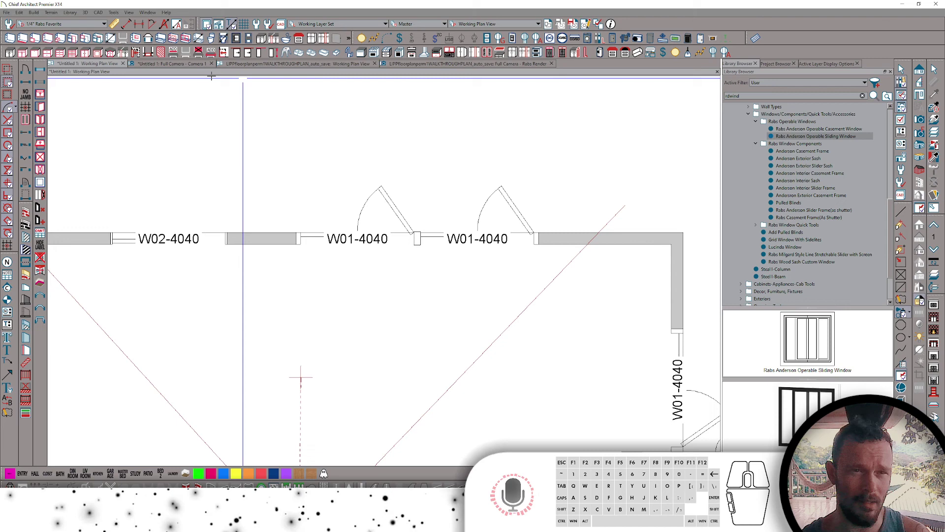
{"action": "left_click", "coordinate": [184, 66]}
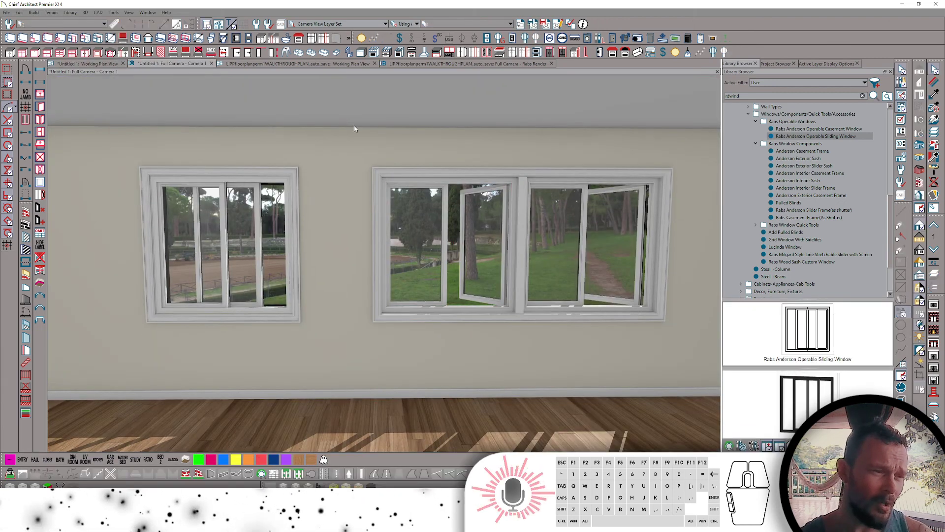
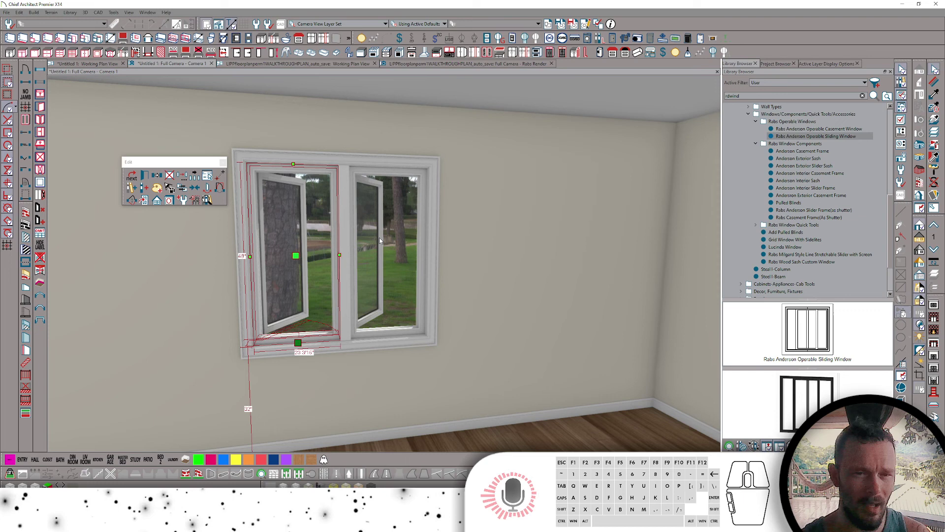
- Remove the right casement unit, widen the remaining one and bring up its specification
{"action": "left_click", "coordinate": [399, 173]}
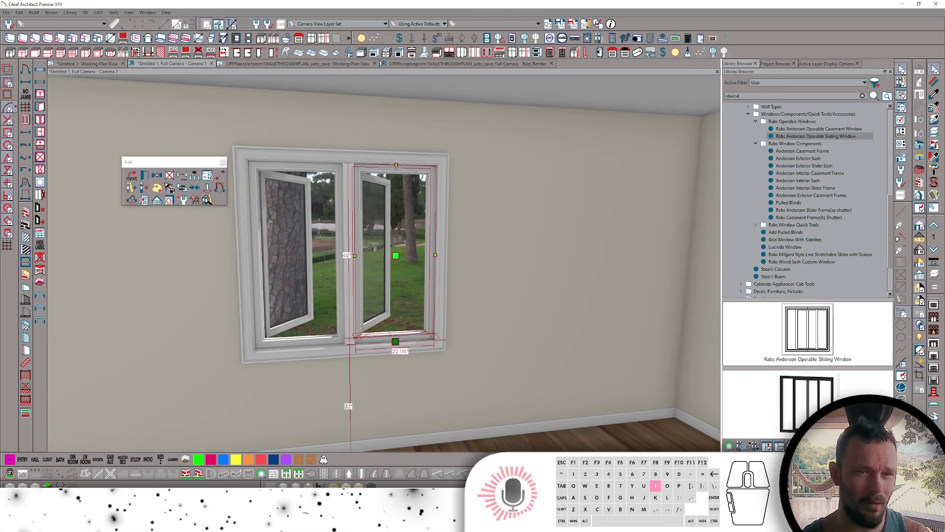
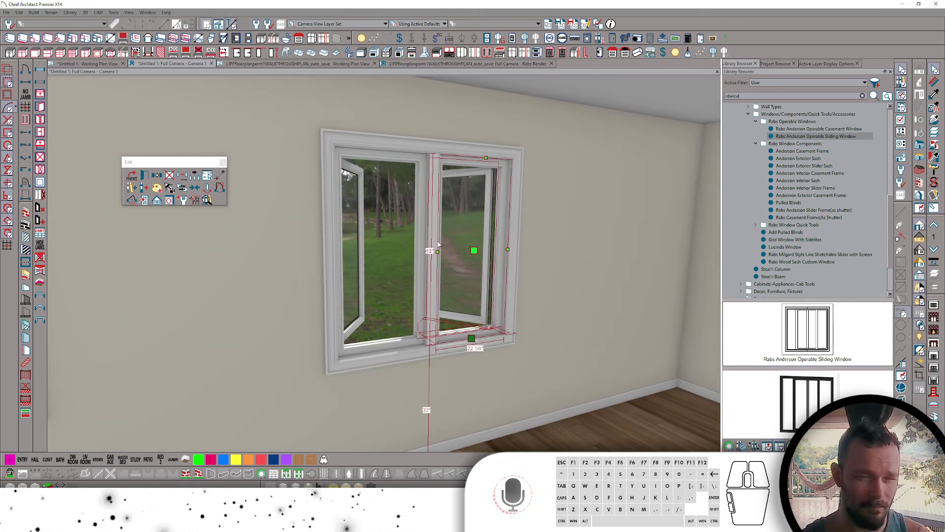
{"action": "left_click", "coordinate": [422, 203]}
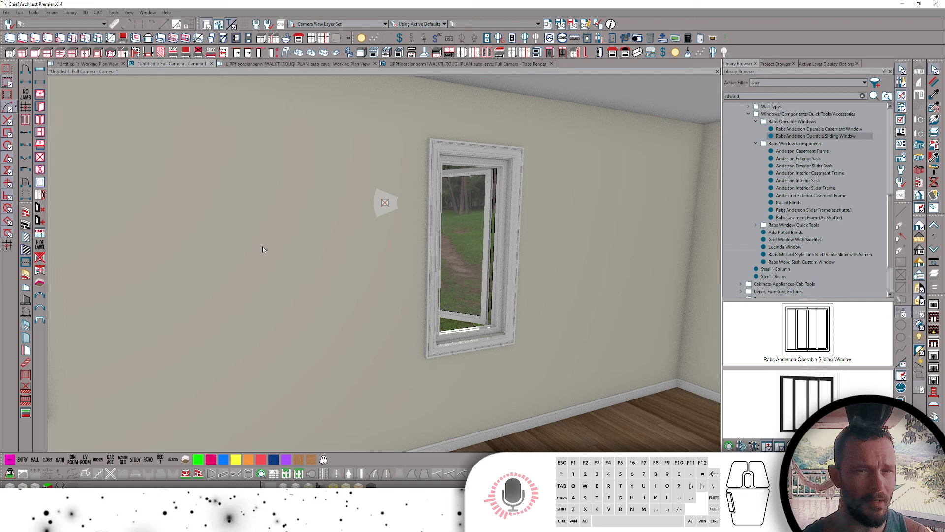
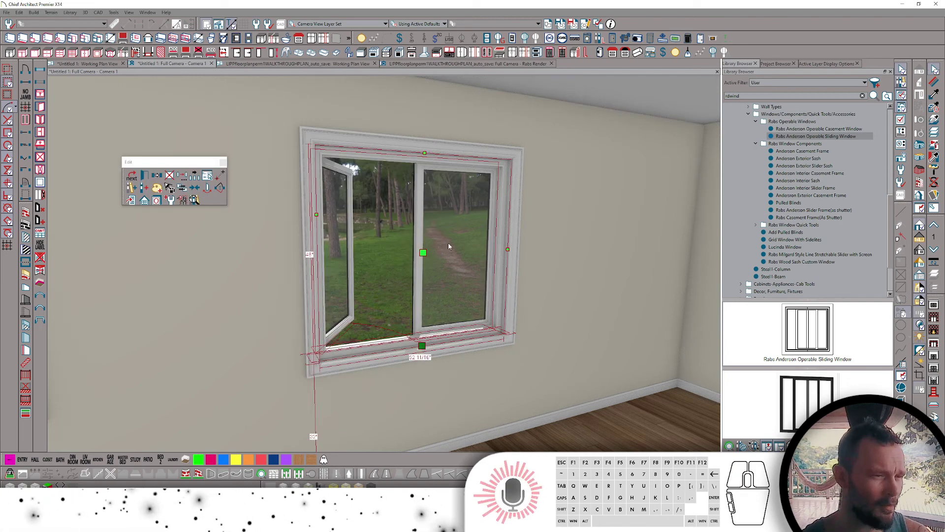
{"action": "double_click", "coordinate": [441, 239]}
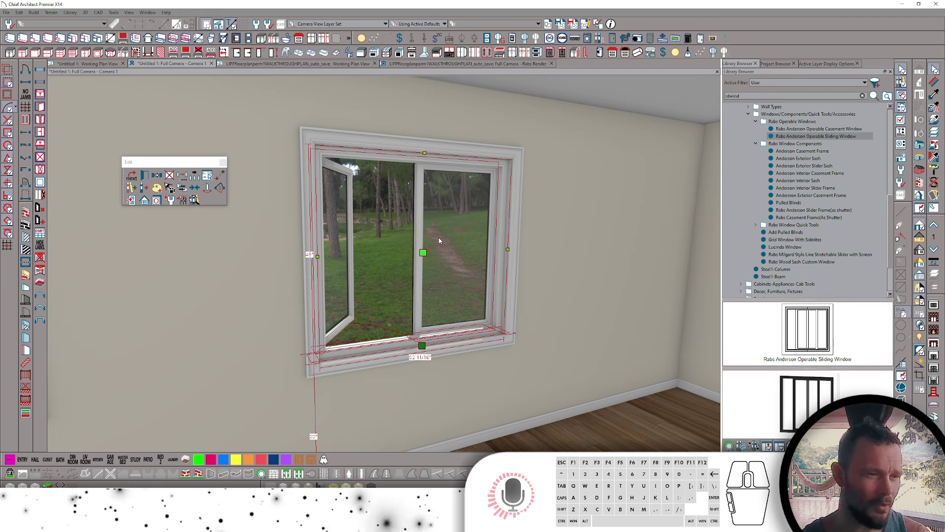
- Set Door Swing to Both Doors Swing with Show Open so both sashes swing open
{"action": "left_click", "coordinate": [440, 150]}
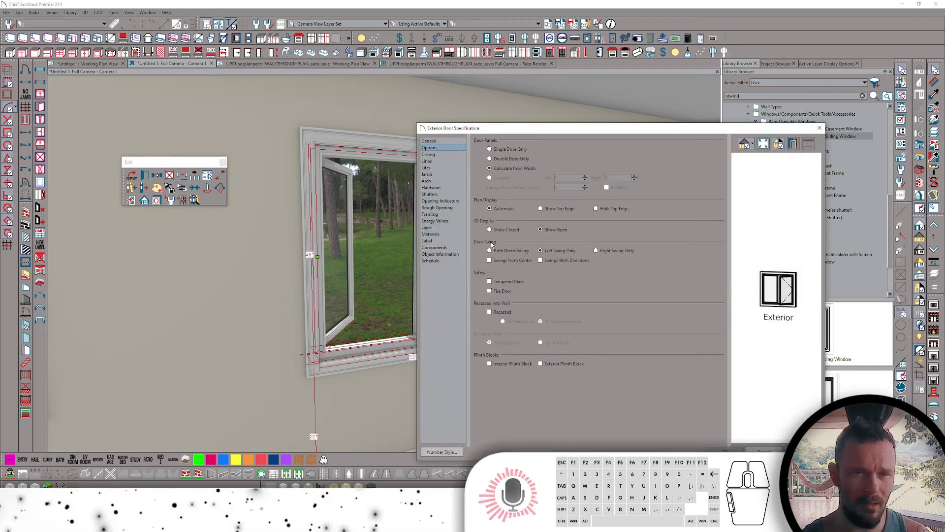
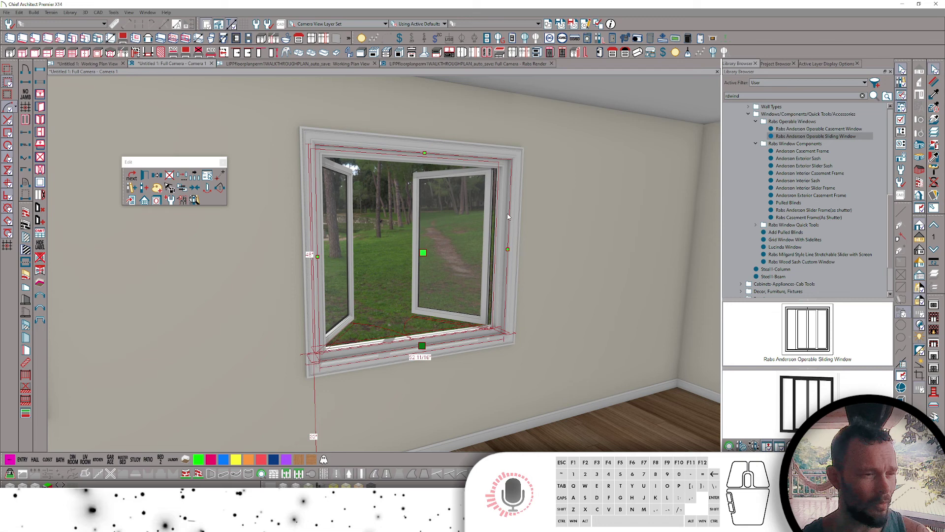
{"action": "double_click", "coordinate": [514, 210]}
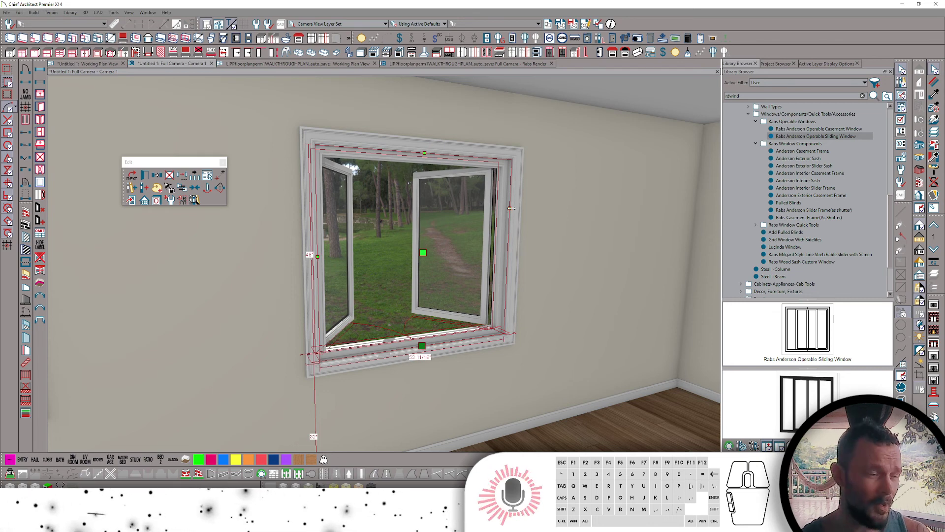
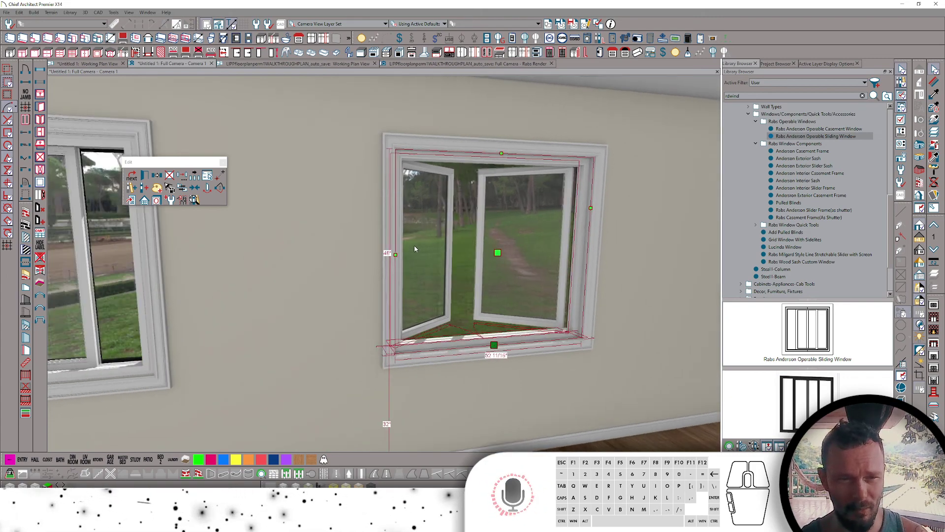
- Select the sliding window and bring up its specification to set Percent Open
{"action": "left_click", "coordinate": [421, 241]}
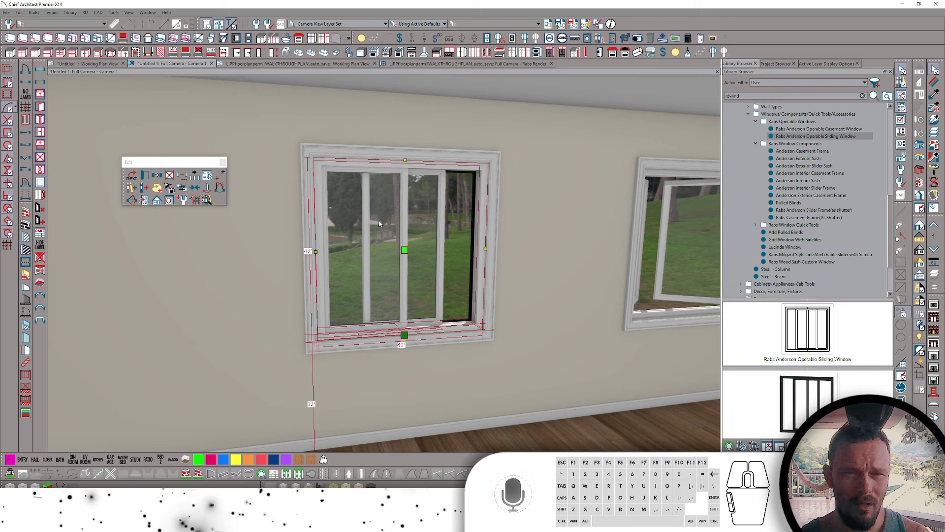
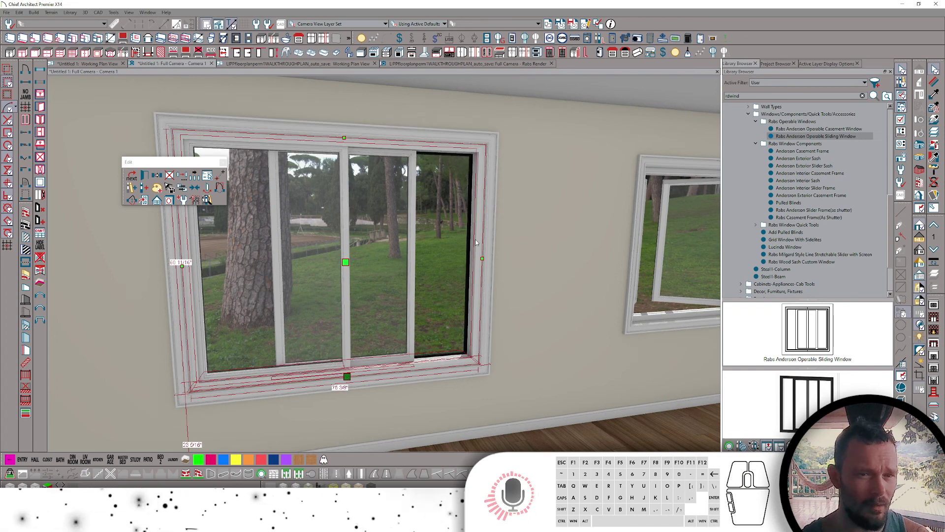
{"action": "double_click", "coordinate": [409, 240]}
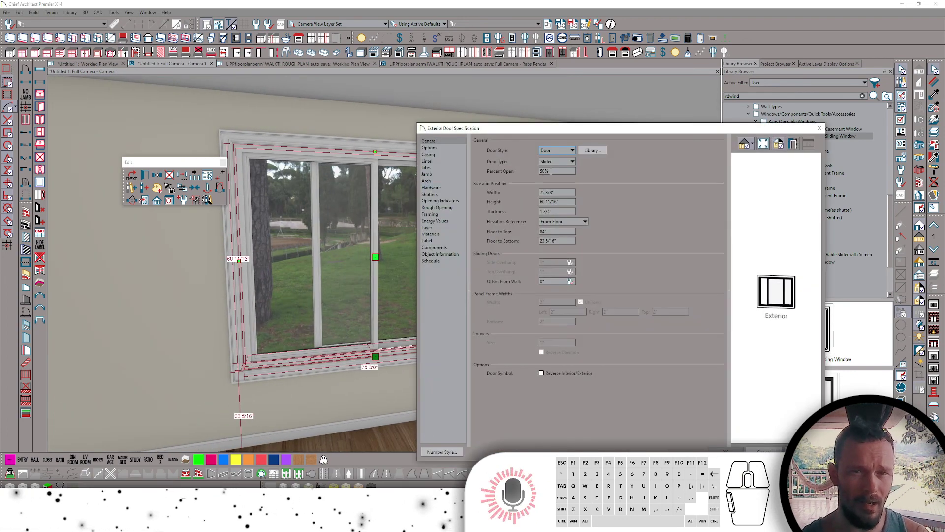
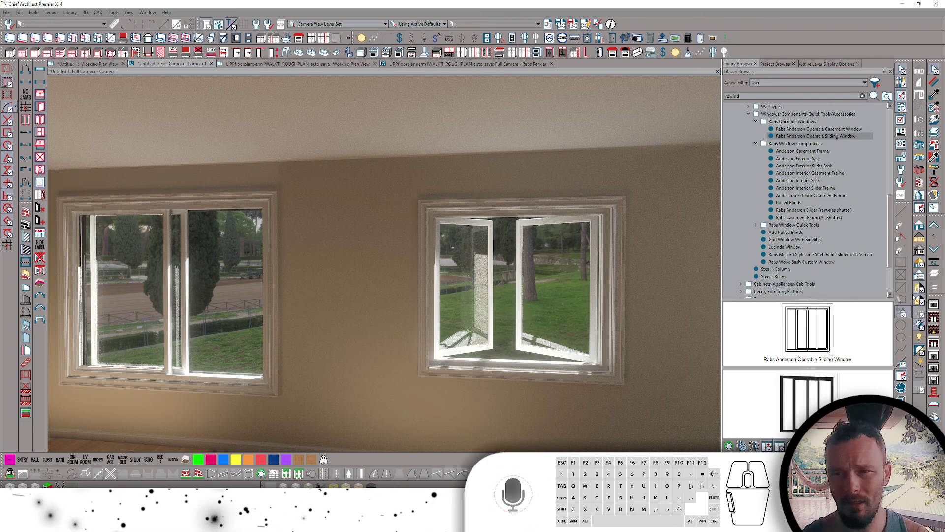
- Switch through the Working Plan View to the Full Camera – Rabs Render view of the window wall
{"action": "left_click", "coordinate": [926, 227]}
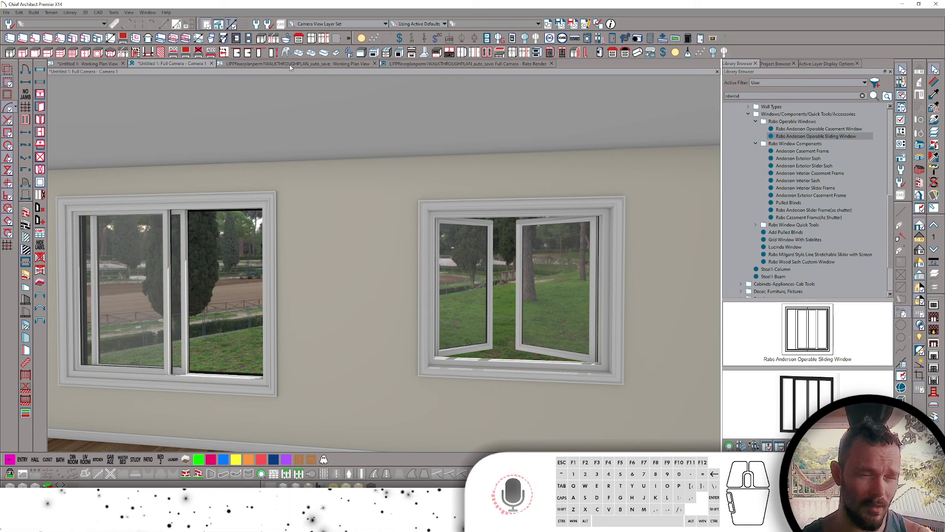
{"action": "left_click", "coordinate": [293, 66]}
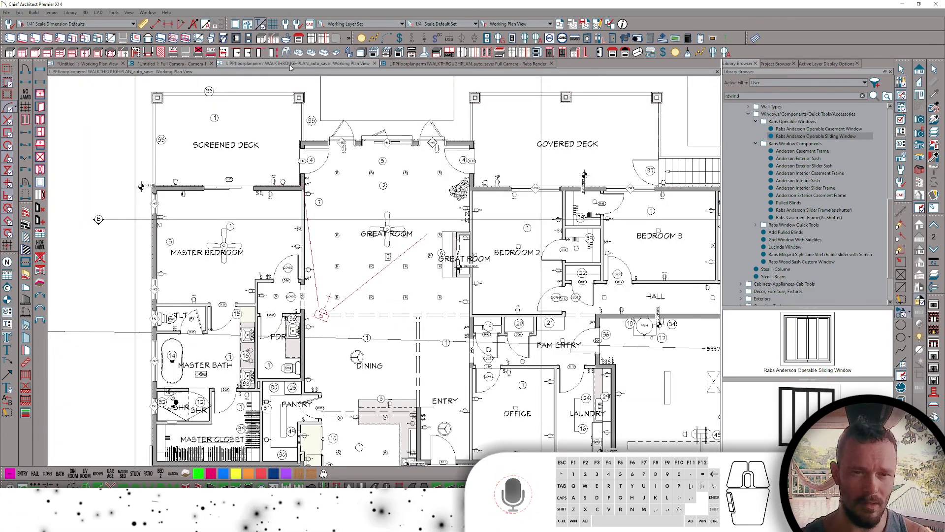
{"action": "left_click", "coordinate": [449, 64]}
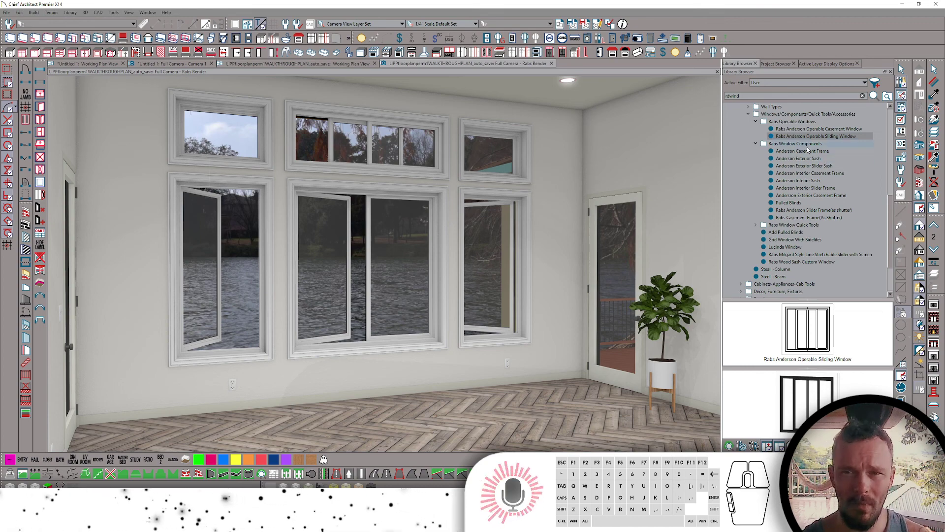
- Preview the Robo Casement and Anderson Slider Frame components and bring up the casement frame's actions
{"action": "left_click", "coordinate": [808, 148]}
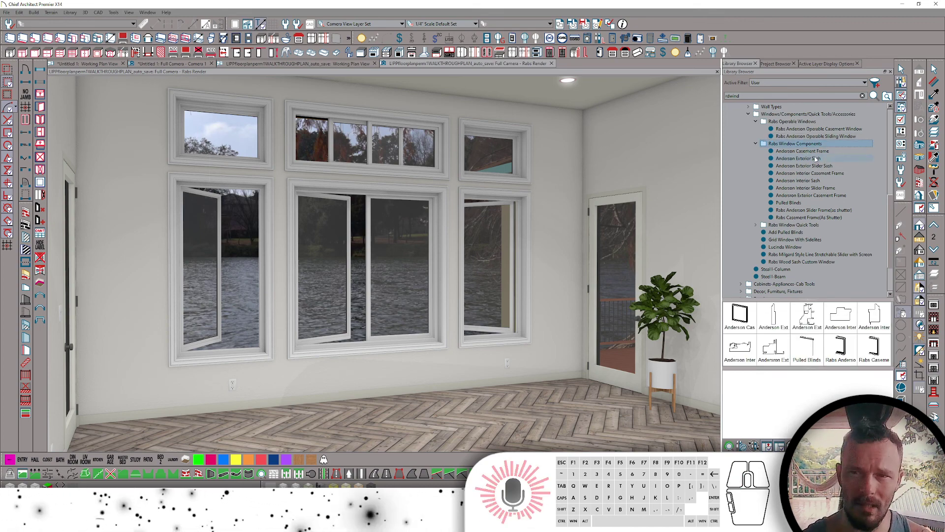
{"action": "left_click", "coordinate": [807, 217]}
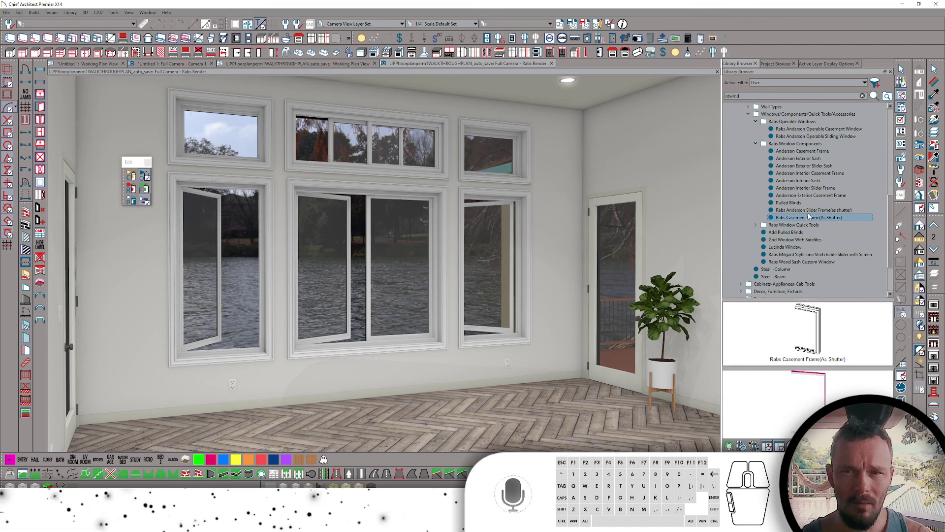
{"action": "left_click", "coordinate": [806, 212]}
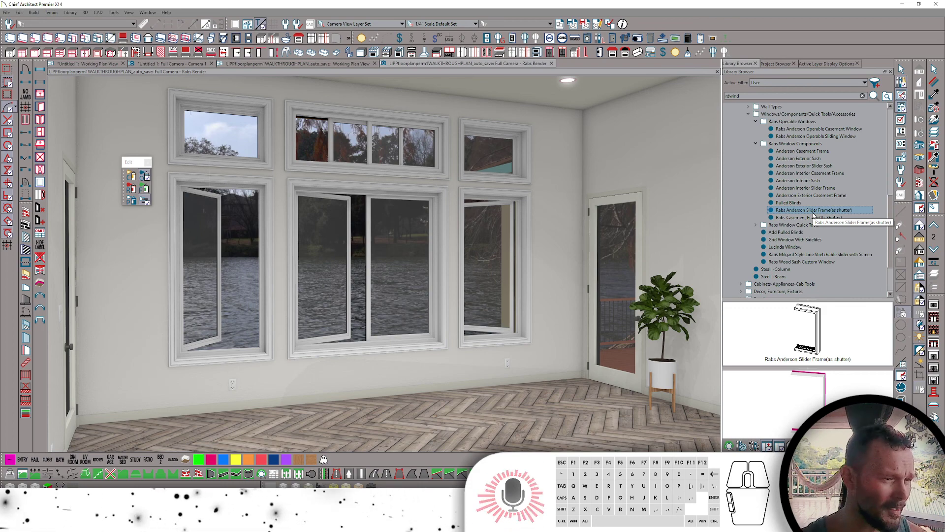
{"action": "right_click", "coordinate": [812, 216]}
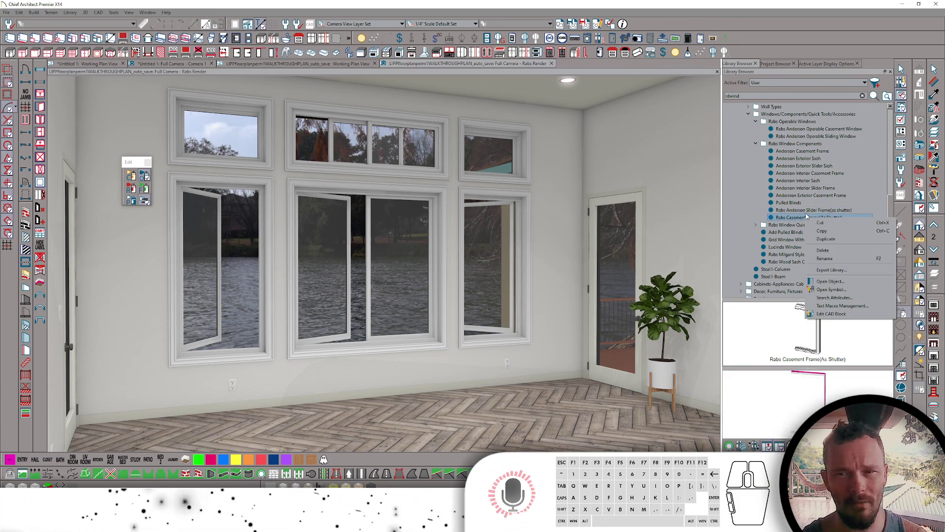
- In the slider frame's symbol, set the 3D Origin Offset Y Position to -5 13/16" and confirm
{"action": "left_click", "coordinate": [807, 215]}
{"action": "right_click", "coordinate": [807, 212]}
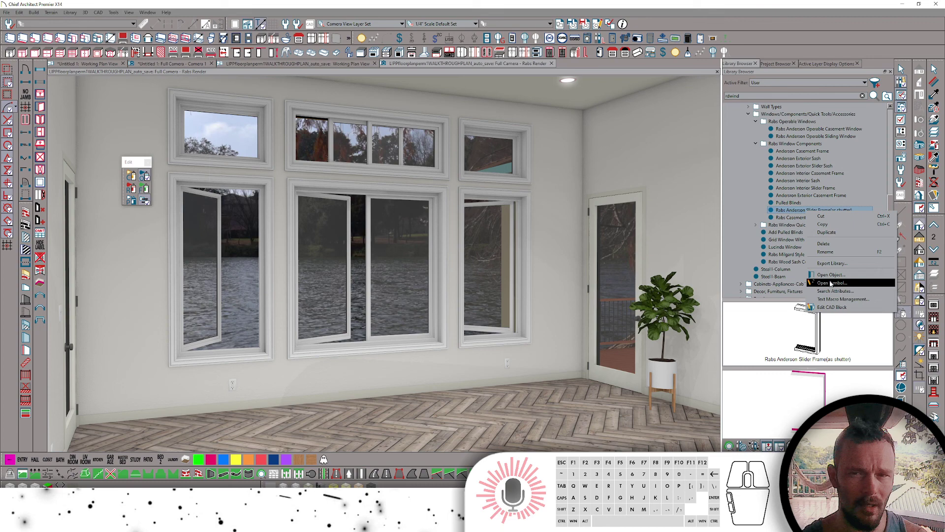
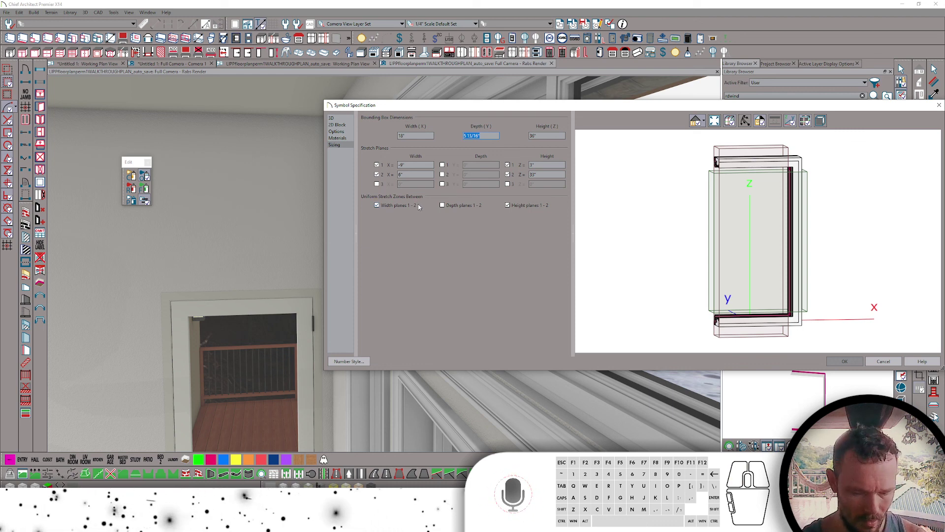
{"action": "left_click", "coordinate": [343, 116]}
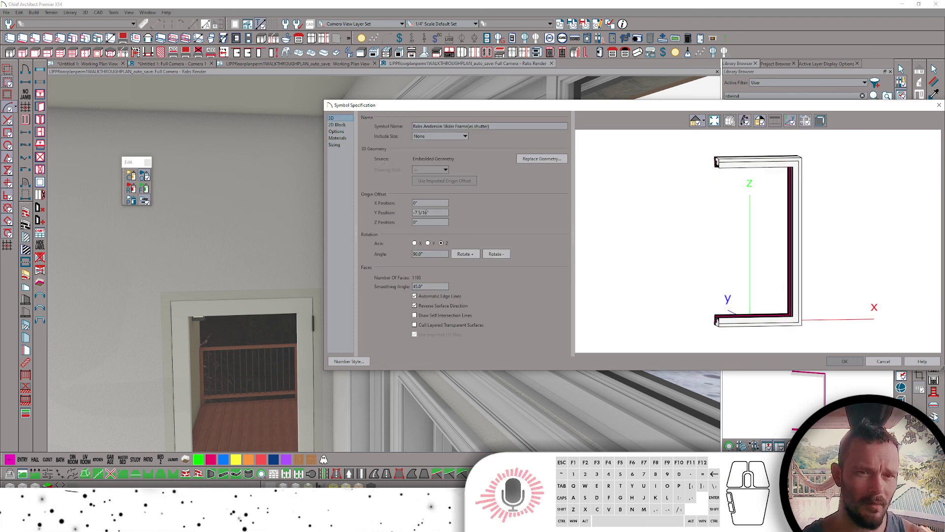
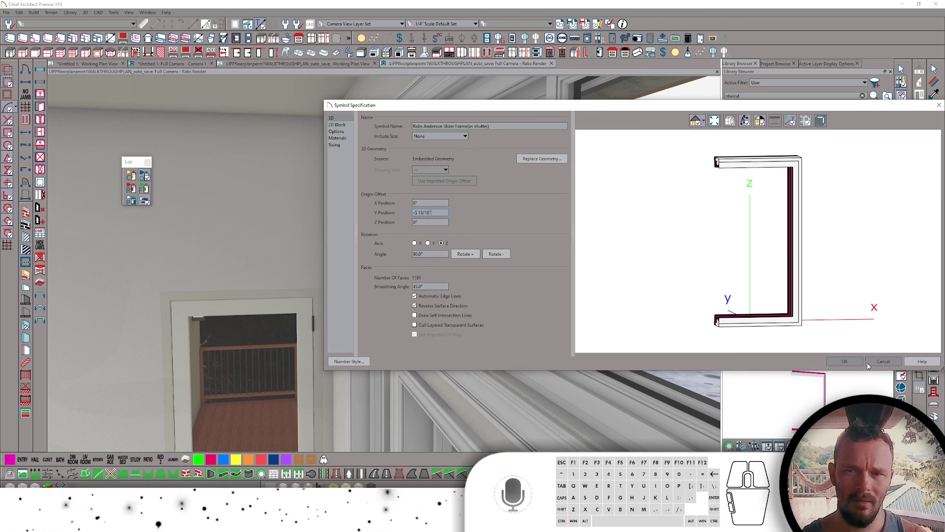
{"action": "left_click", "coordinate": [858, 360]}
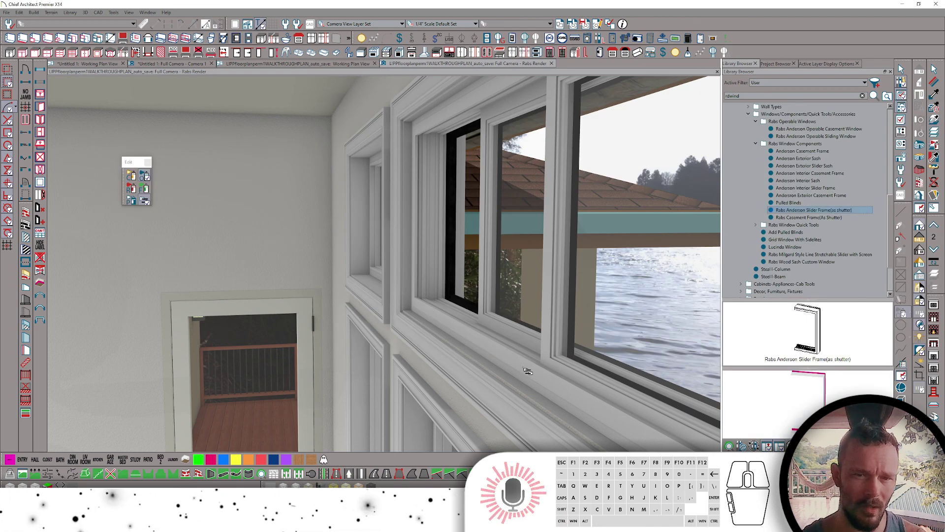
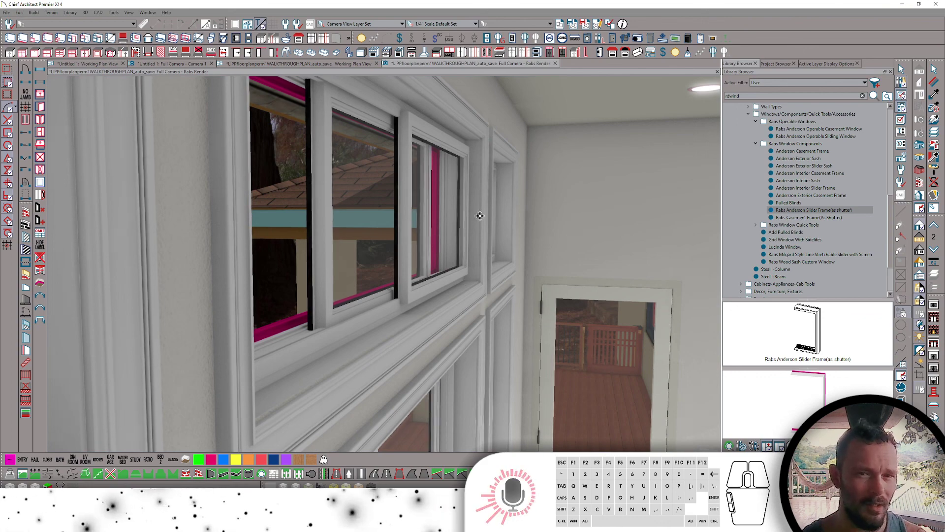
- Switch to the Working Plan View and zoom to the wall with windows W02-6351 and W01-4540
{"action": "left_click", "coordinate": [98, 66]}
{"action": "key", "text": "space"}
- Read the second wall's 7 9/16" thickness in Wall Specification, cancel, and bring up the slider frame's actions
{"action": "double_click", "coordinate": [580, 241]}
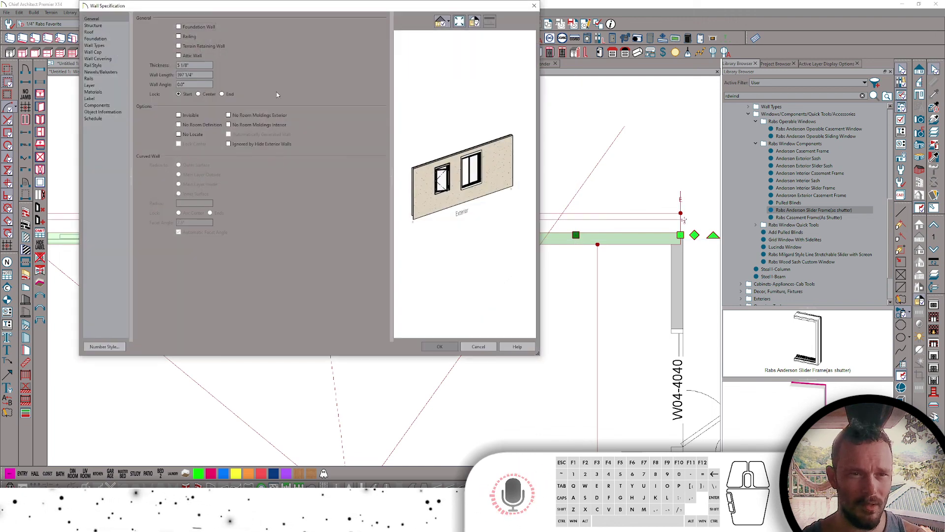
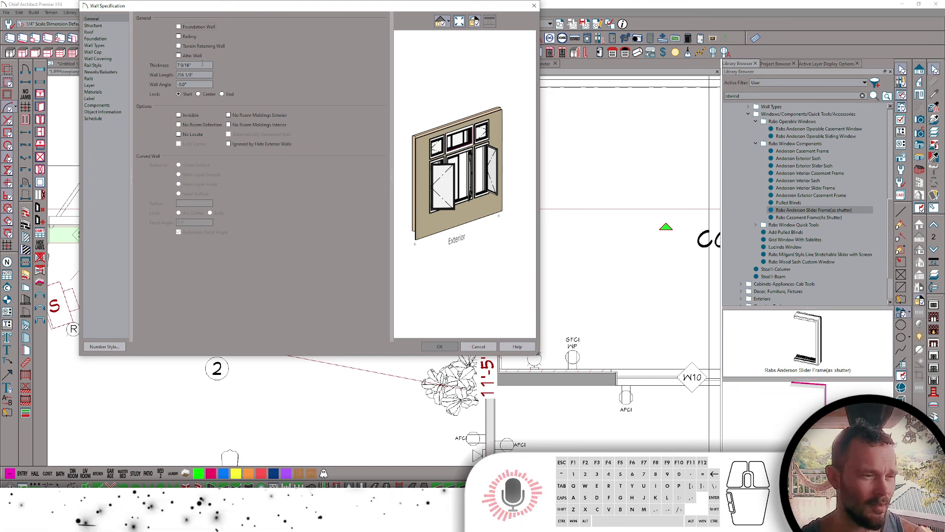
{"action": "left_click", "coordinate": [481, 346]}
{"action": "right_click", "coordinate": [858, 210]}
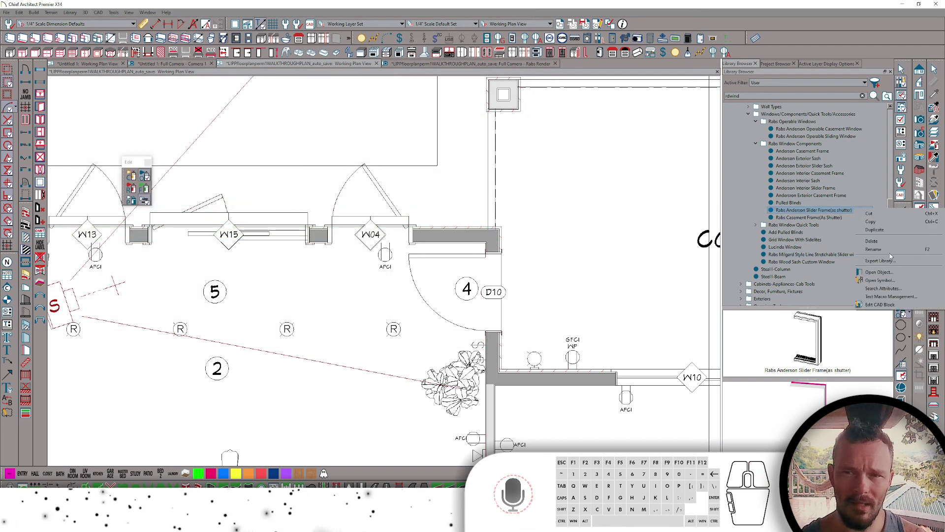
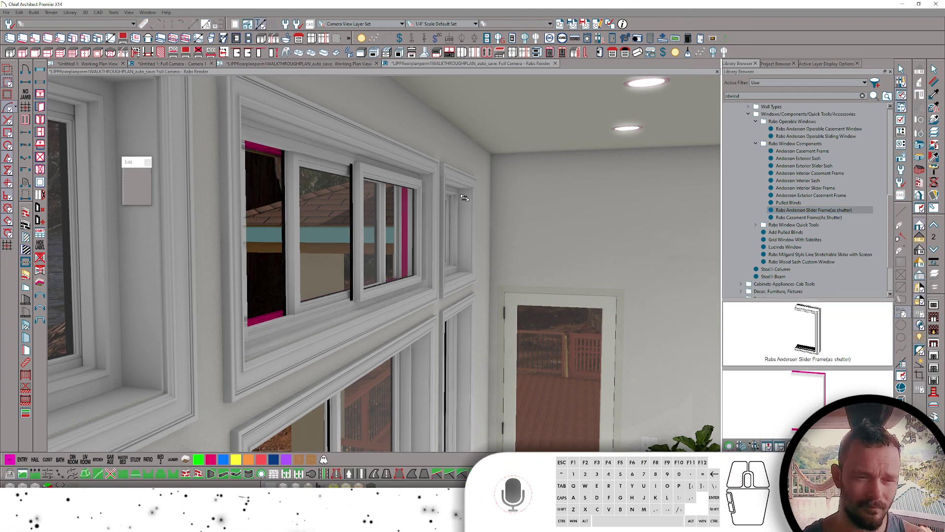
- Move the rendered camera in toward the sliding transom window wall
{"action": "key", "text": "space"}
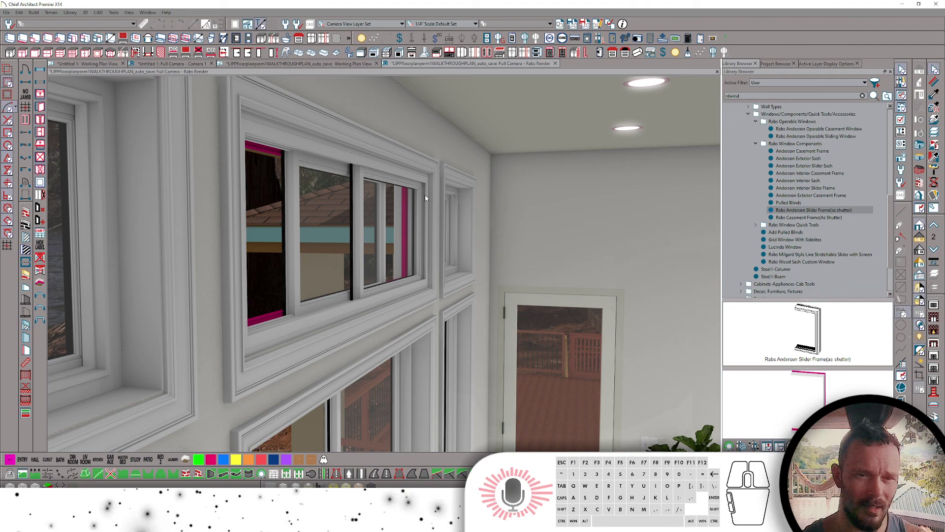